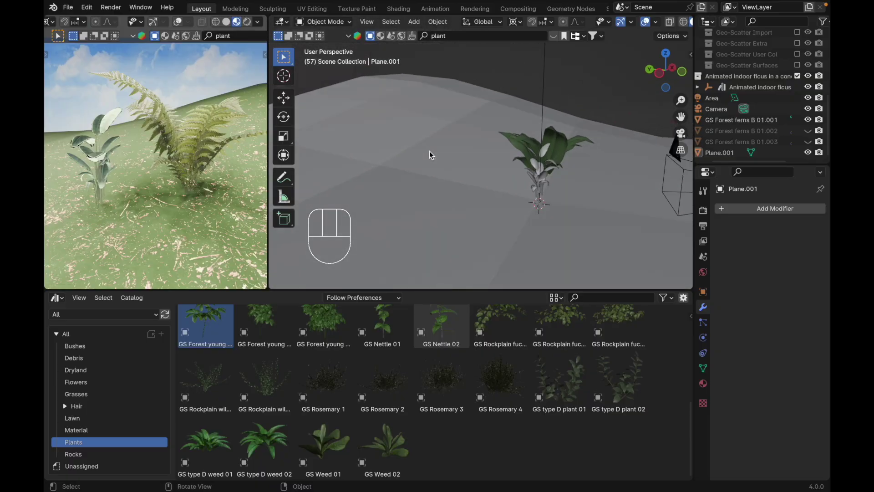
Step: Make the fern GS Forest ferns B 01.001 the active object, cancelling an accidental grab
click(584, 151)
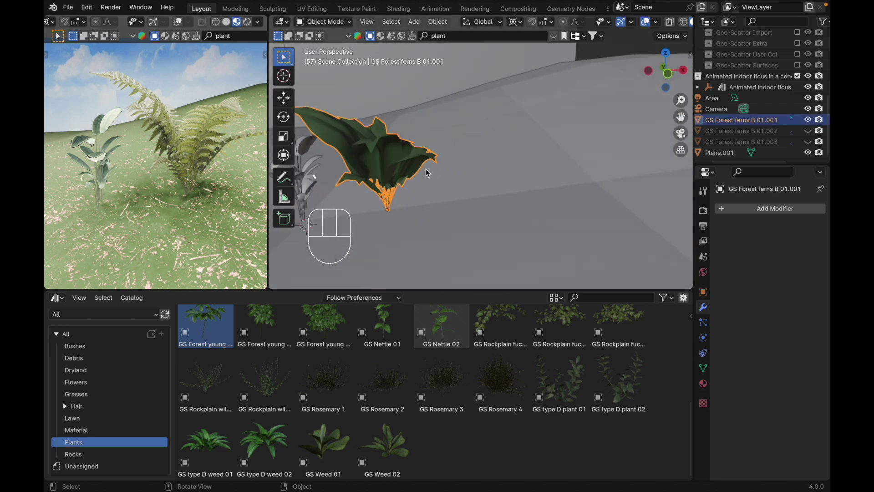
key(g)
key(Escape)
click(308, 179)
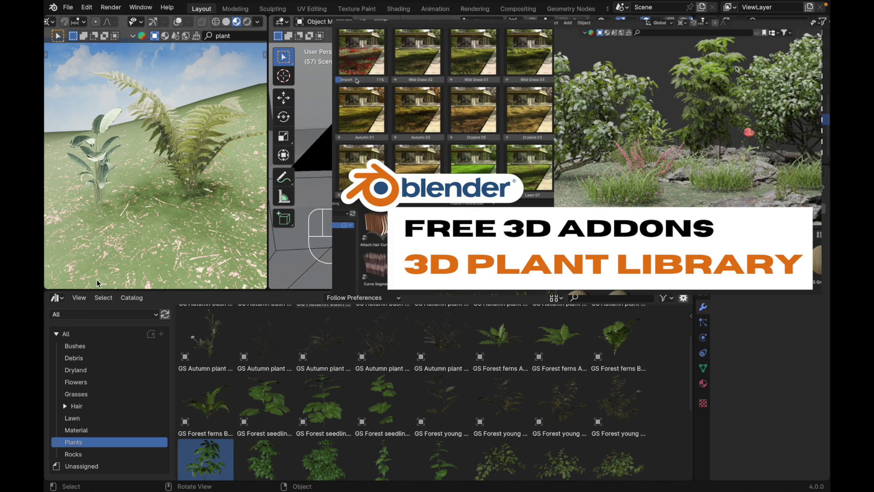
Step: Switch the lower Asset Browser area to the Timeline and frame the fern in the rendered view
click(58, 303)
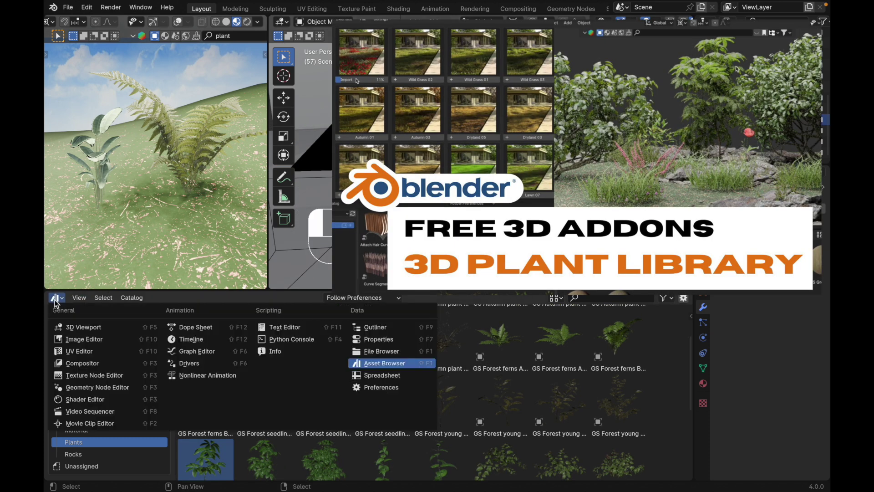
drag(58, 299, 63, 298)
drag(58, 300, 190, 343)
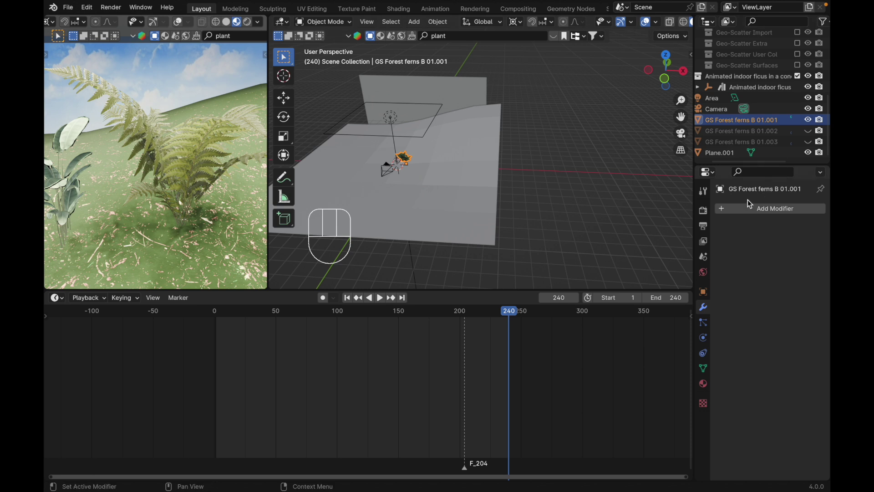
Step: Add a Displace modifier with a new Clouds texture and strength 0.010
drag(741, 211, 598, 250)
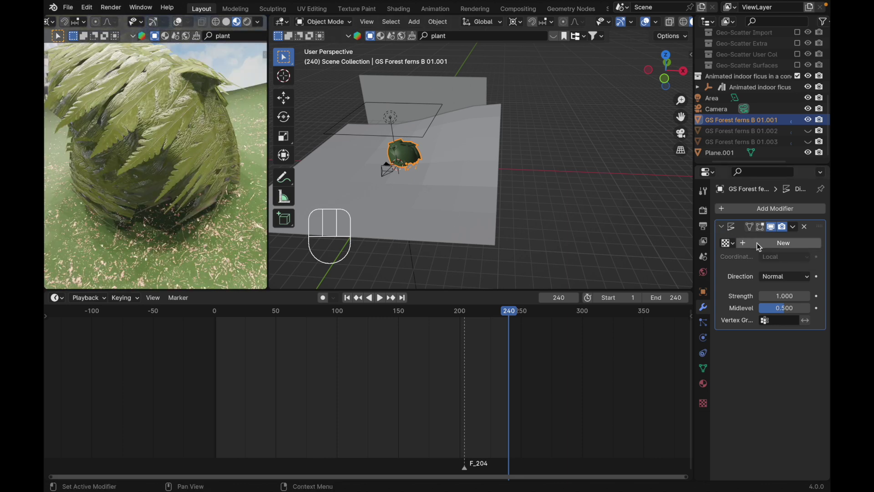
click(759, 246)
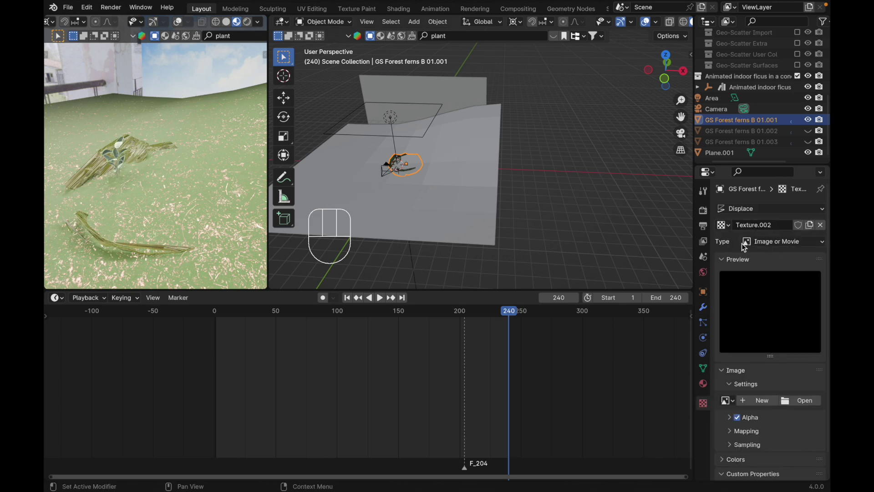
drag(768, 243, 770, 275)
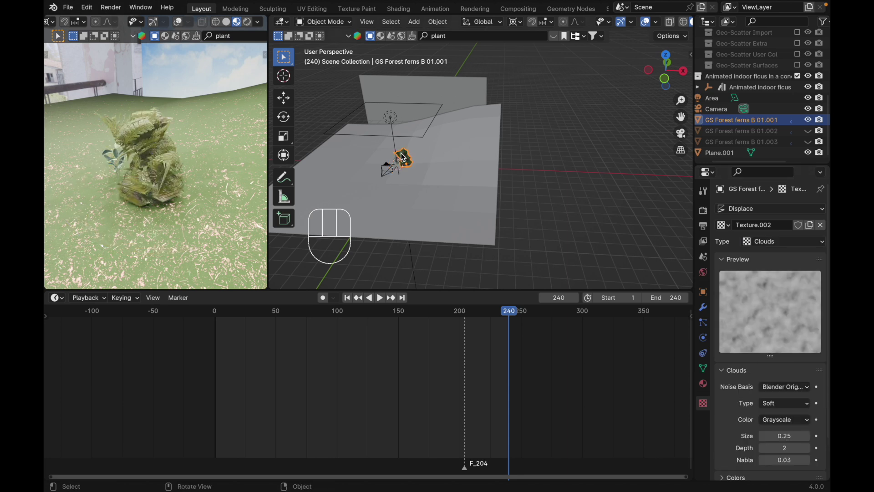
click(708, 310)
drag(784, 298, 712, 269)
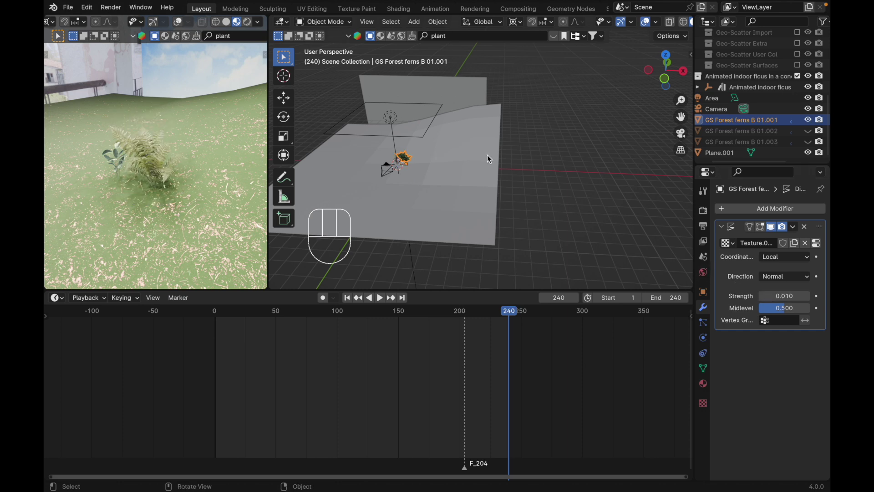
Step: Add a cube-shaped Empty and keyframe its location at frame 1
key(shift+a)
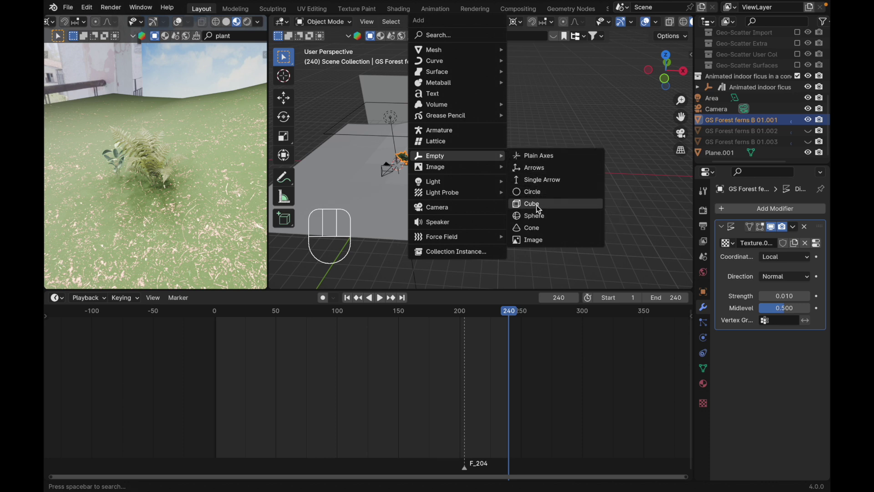
key(x)
click(566, 162)
click(566, 161)
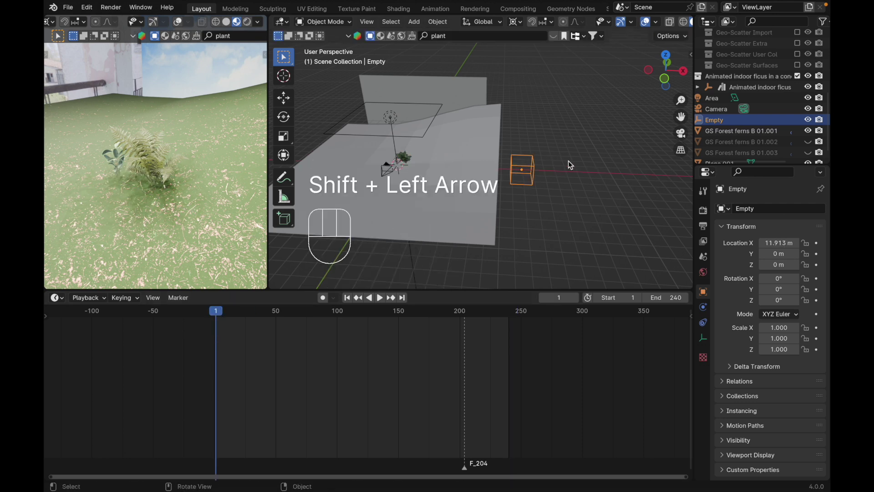
key(i)
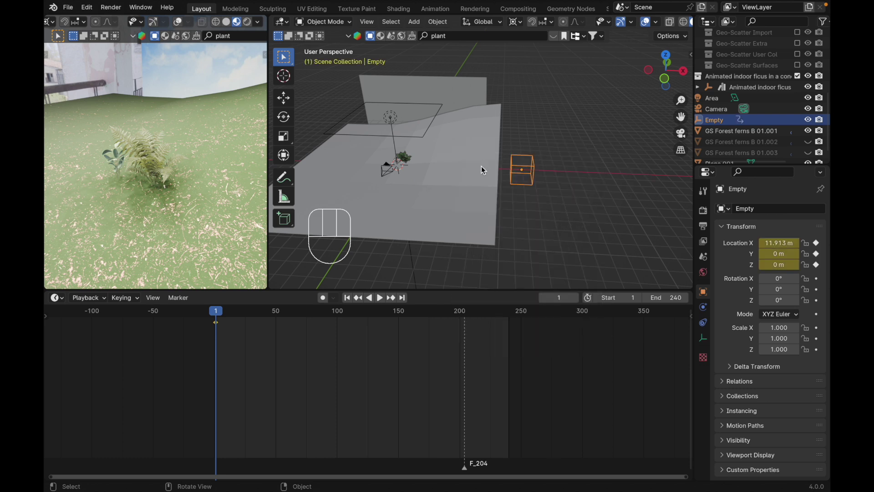
Step: Slide the Empty along X at frame 240, keyframe it there and preview playback
right_click(456, 173)
key(g)
key(x)
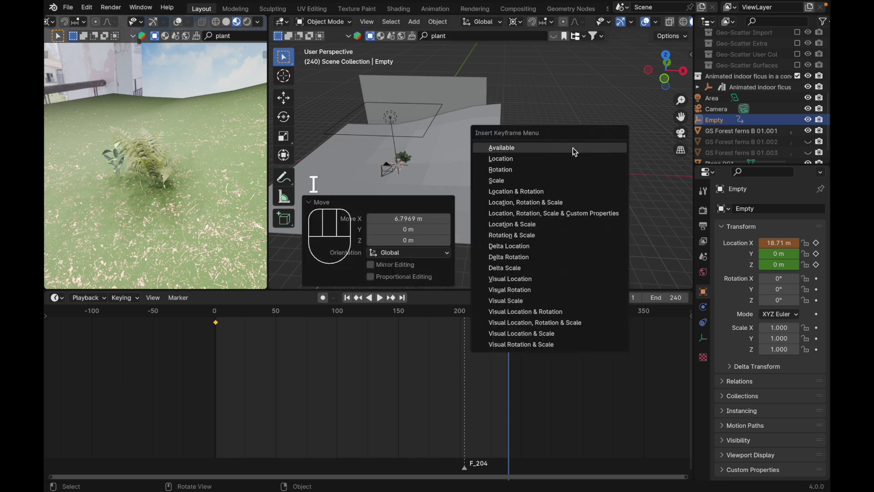
key(space)
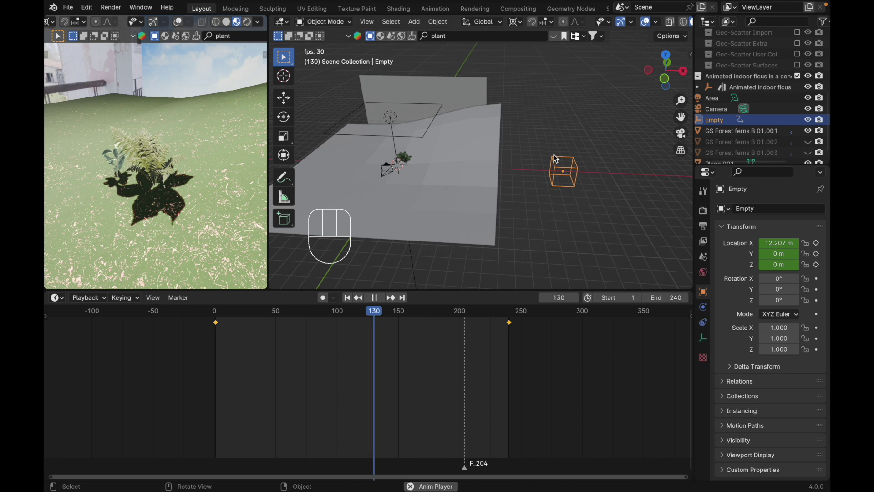
key(space)
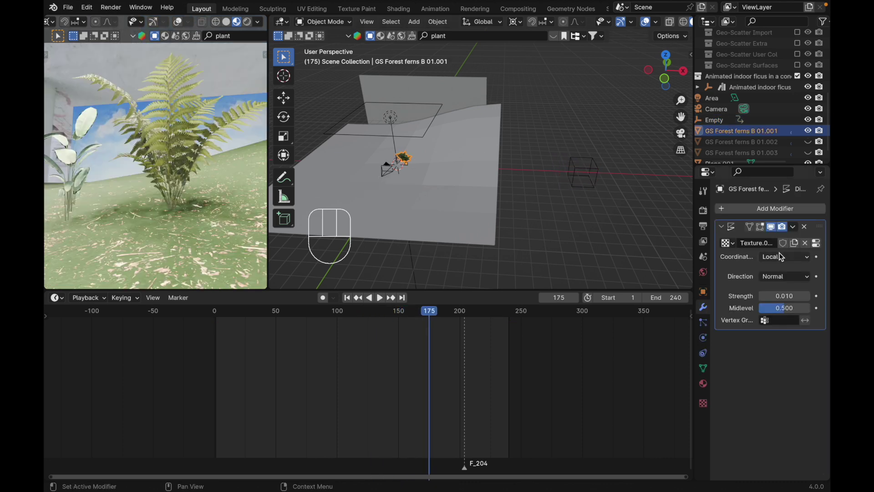
Step: Set the displace texture coordinates to Object using the Empty and play the animation
drag(783, 255, 782, 291)
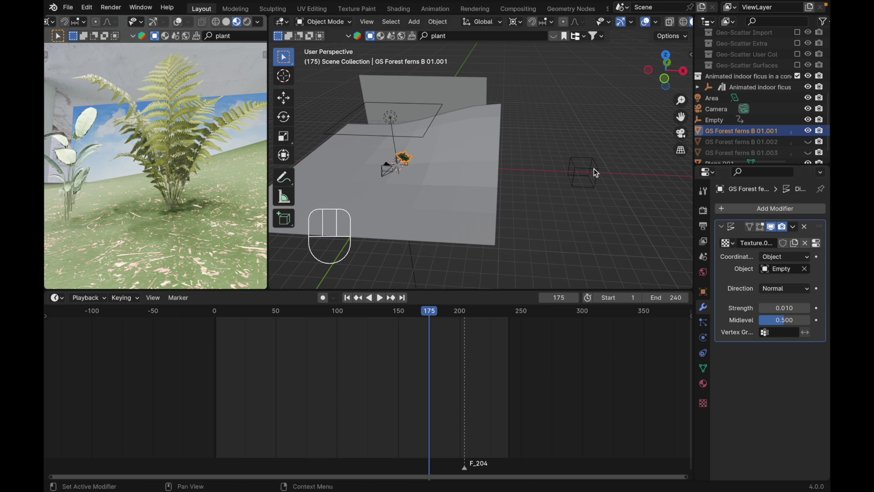
key(space)
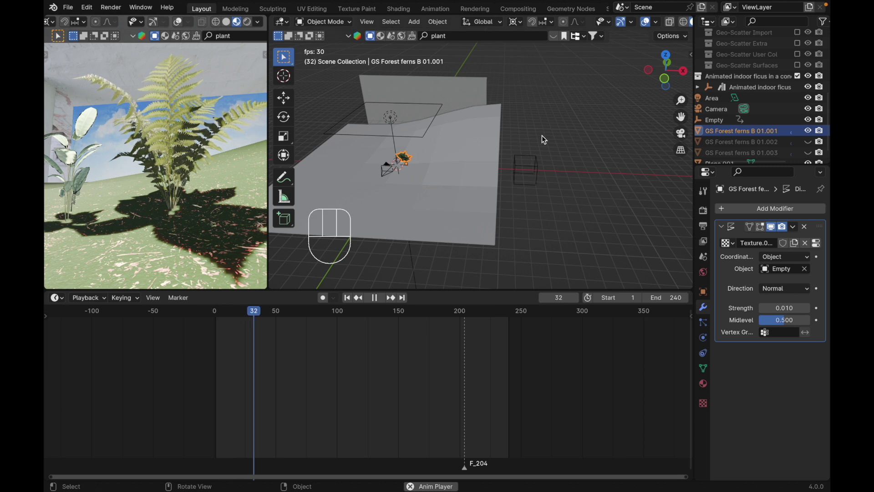
Step: Select the Empty's location keyframes and rescale their spacing in the Timeline
key(space)
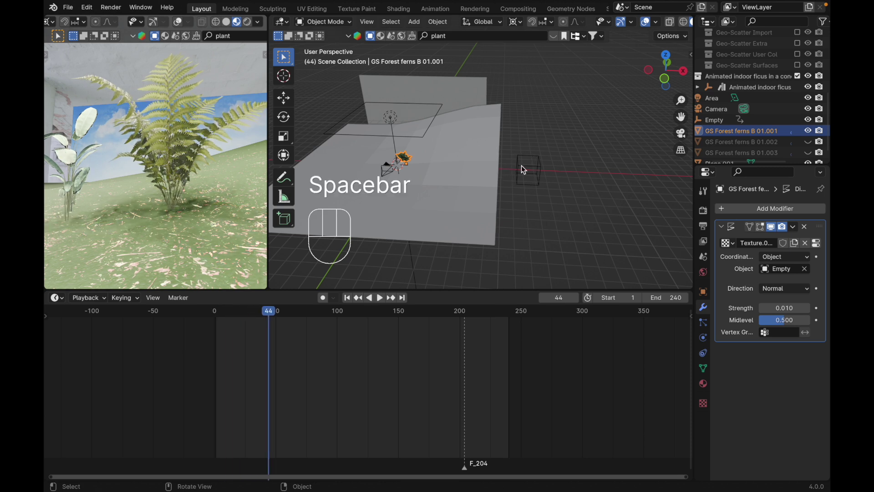
key(space)
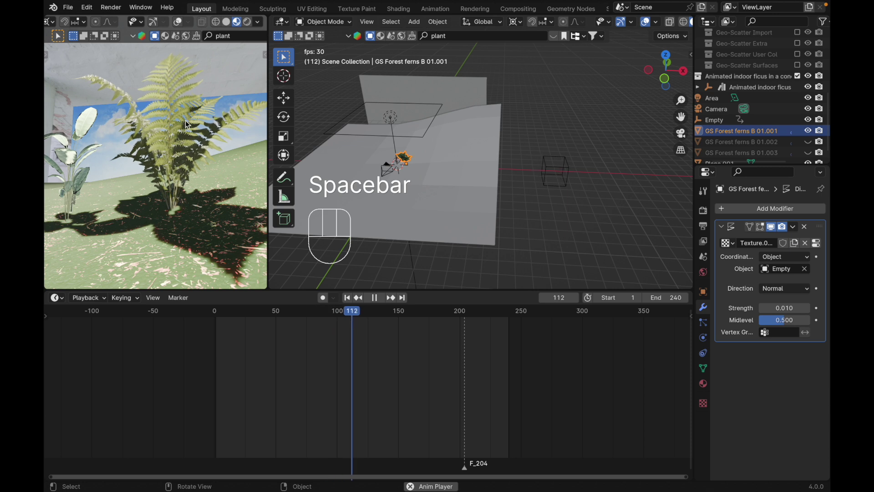
key(space)
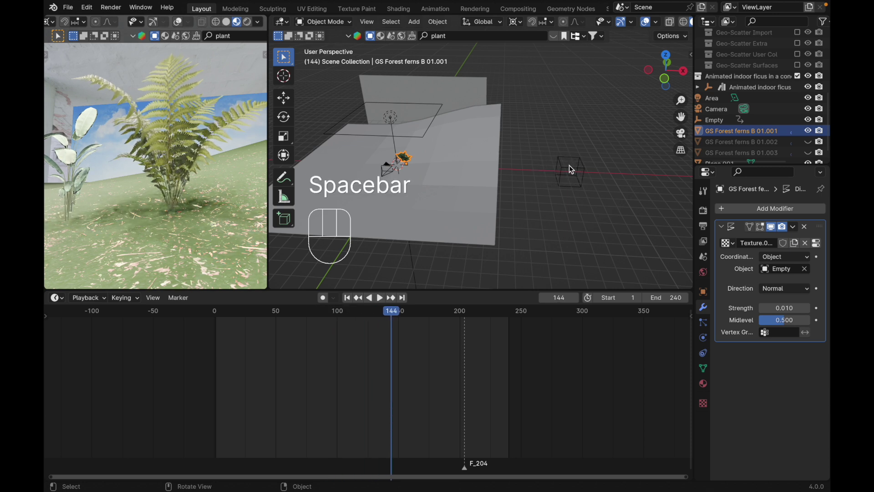
click(573, 168)
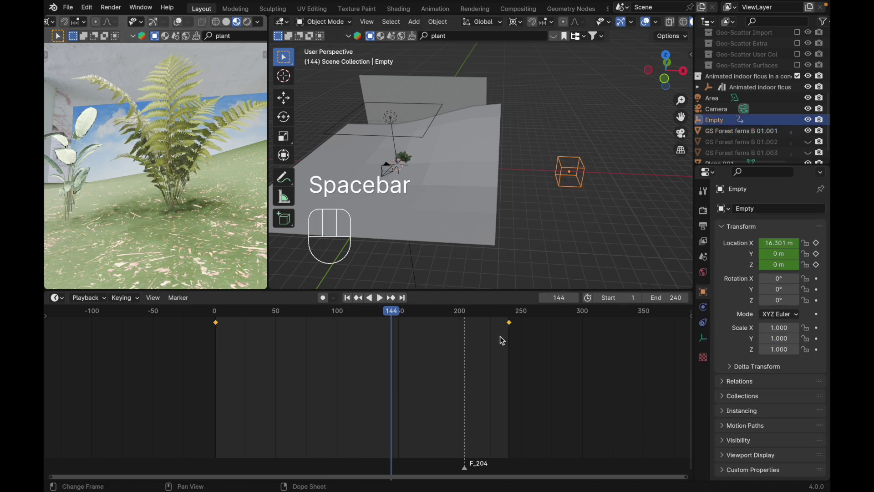
key(s)
key(Escape)
key(s)
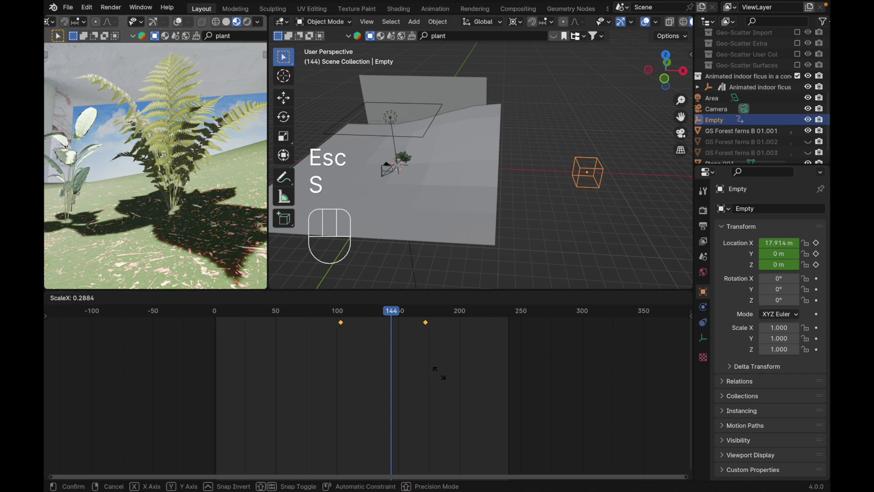
click(362, 313)
Step: Spread the keyframes beyond the frame range to slow the sway and preview it
key(space)
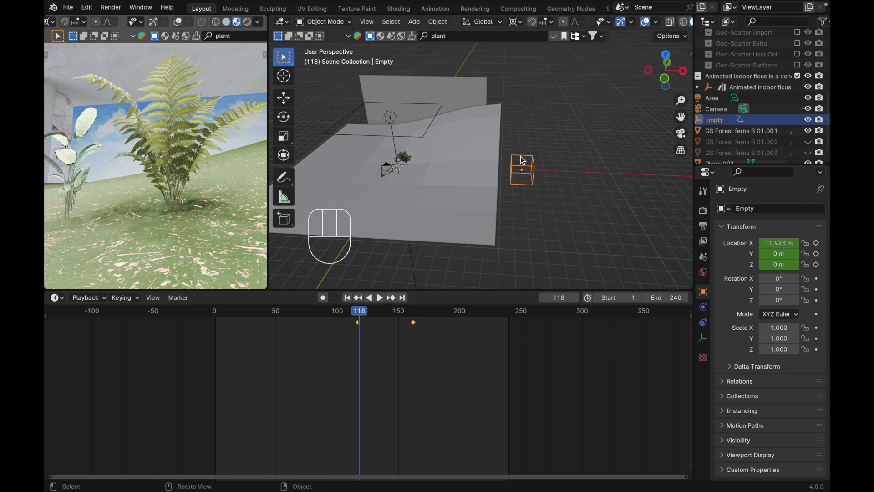
key(space)
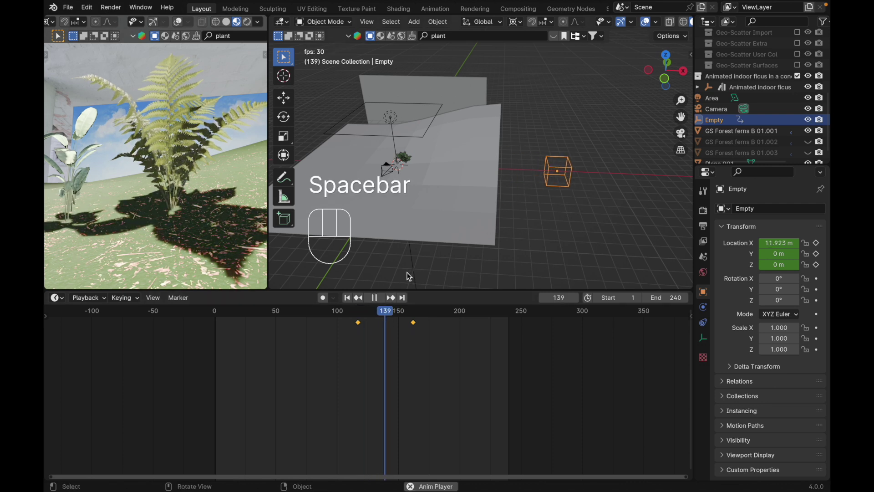
key(s)
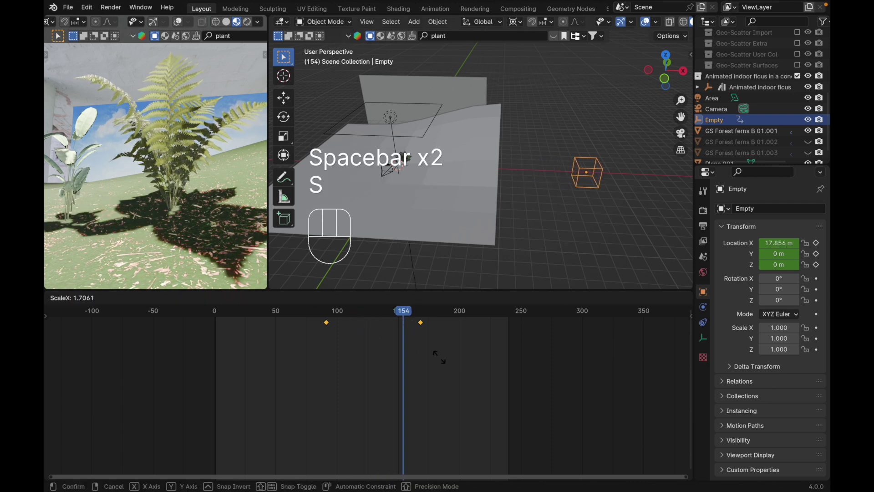
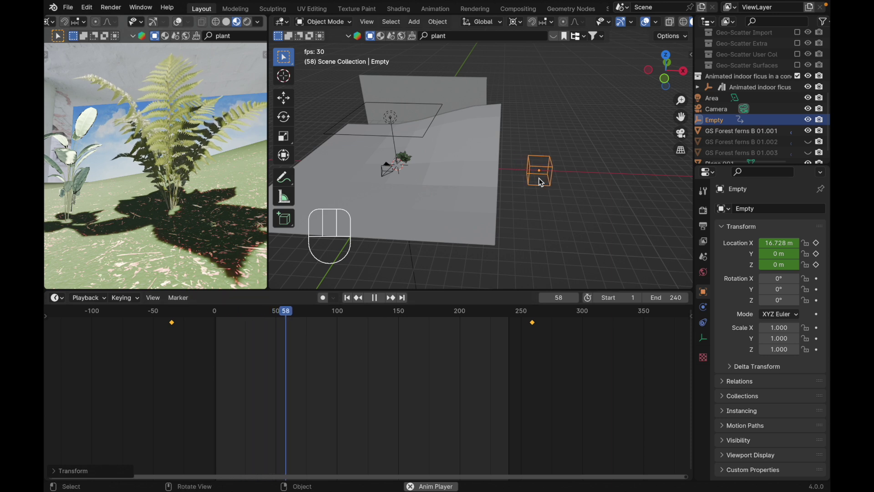
key(space)
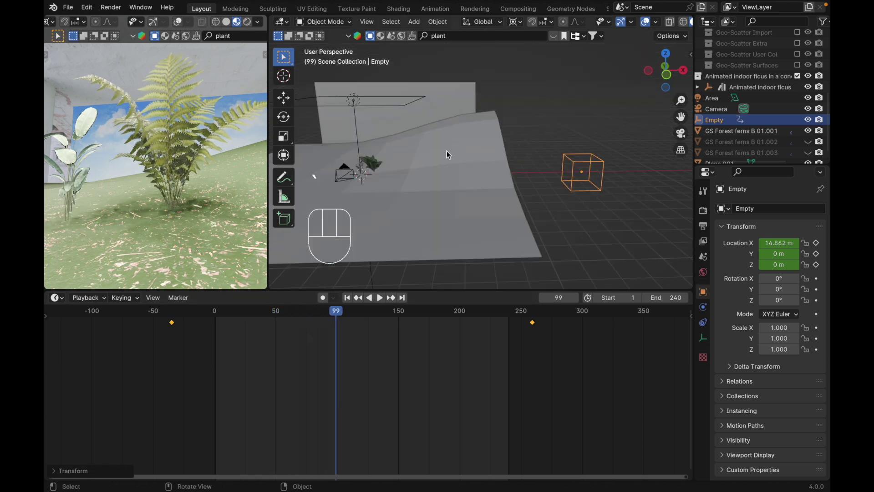
Step: Give the fern a Simple Deform modifier set to Bend mode
click(377, 161)
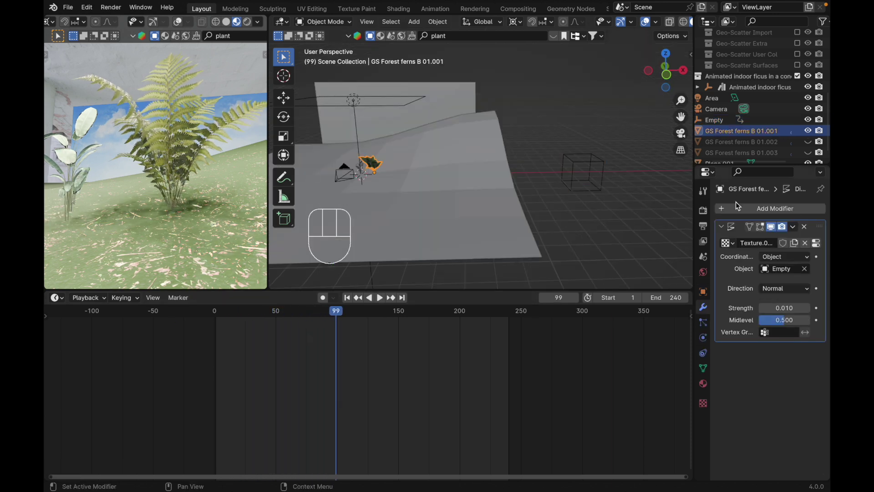
drag(738, 209, 603, 308)
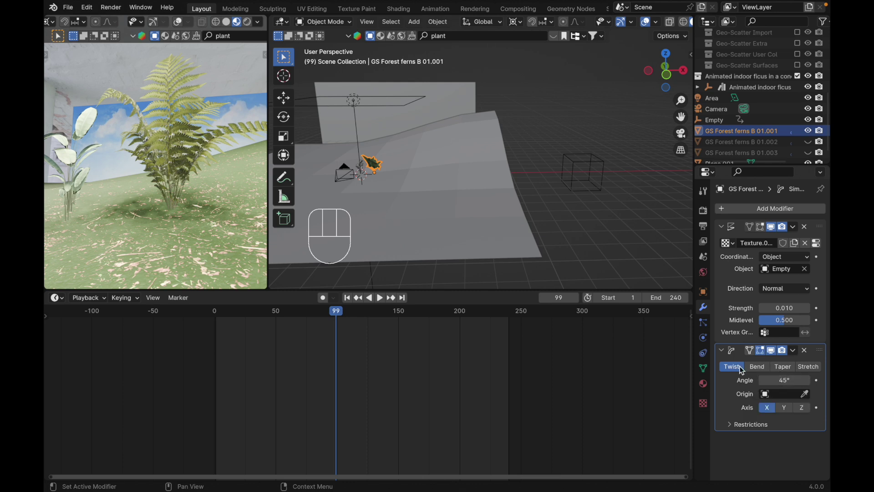
click(760, 369)
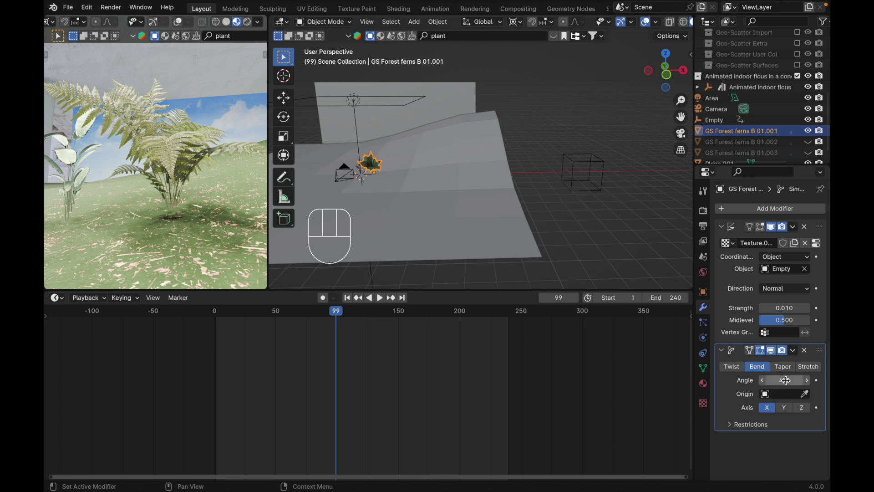
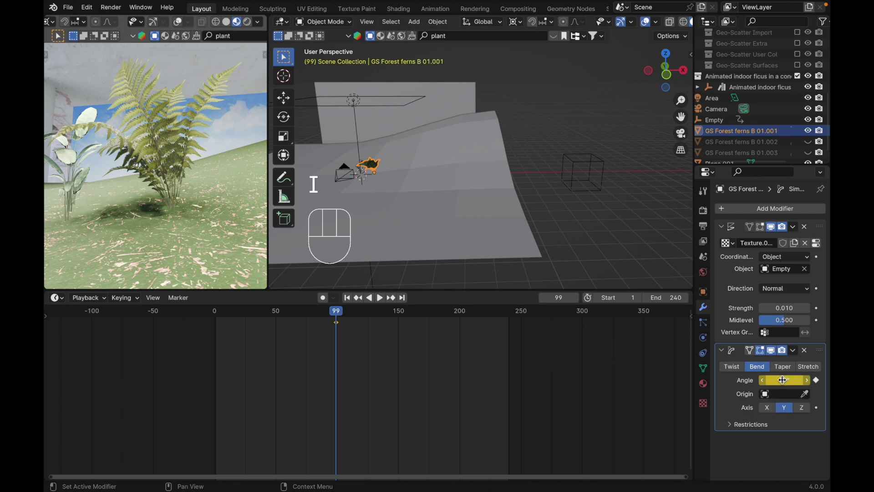
Step: Switch the lower area to the Graph Editor and add a Noise modifier to the Angle curve
click(326, 333)
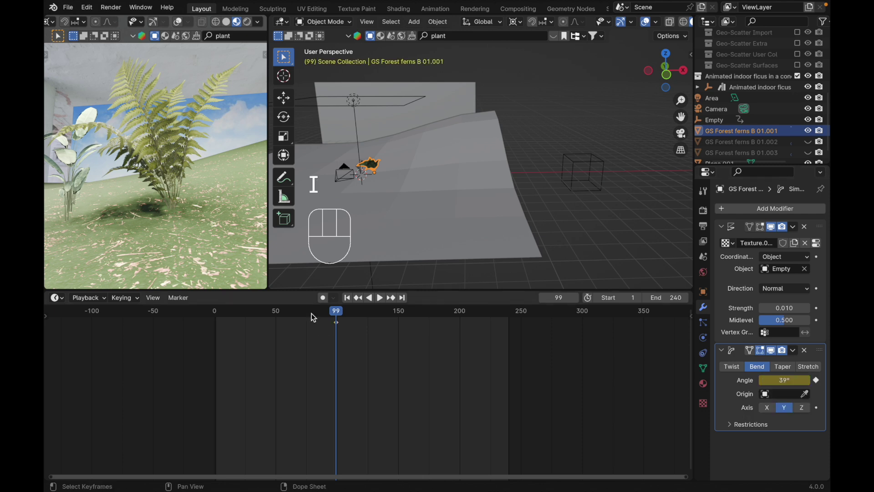
drag(315, 316, 330, 317)
click(341, 322)
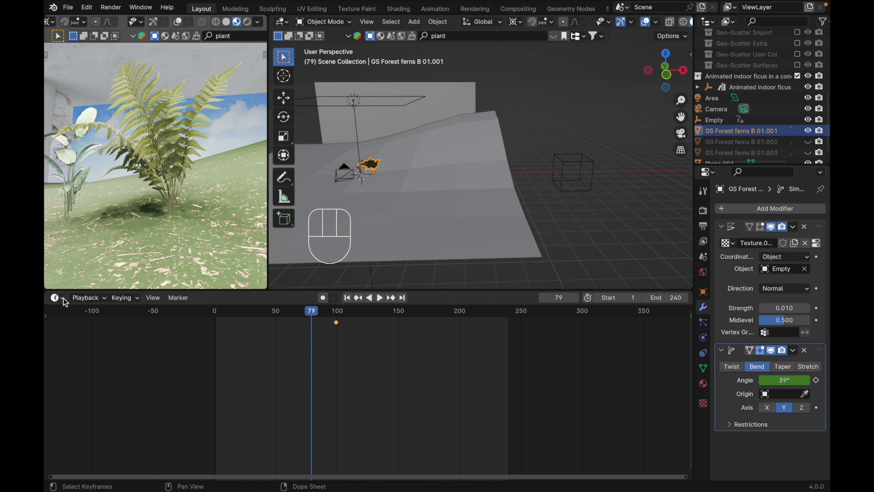
drag(65, 301, 187, 351)
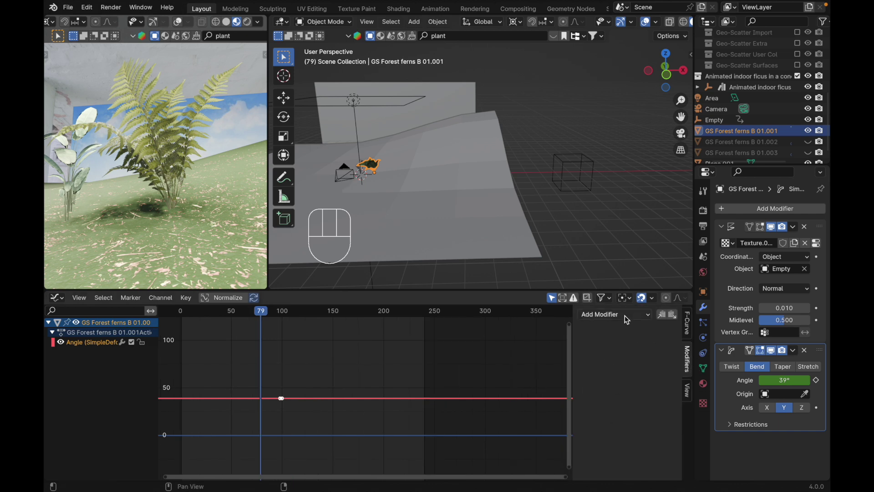
drag(629, 318, 608, 378)
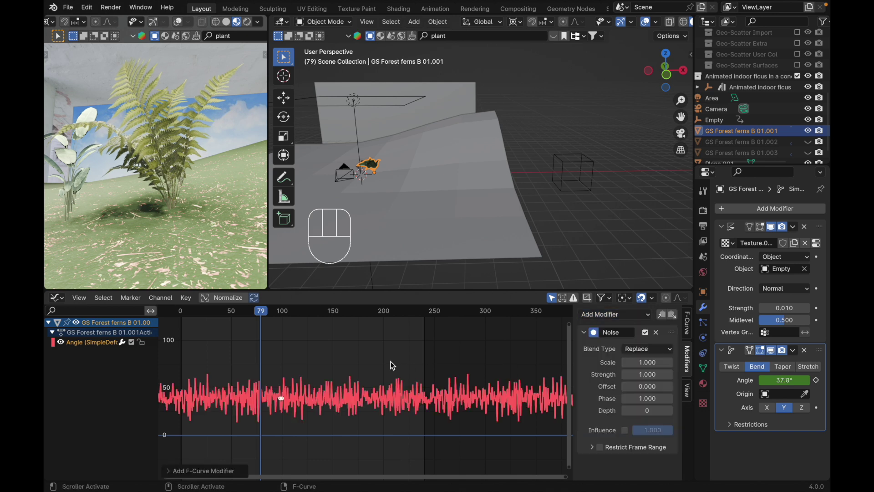
key(space)
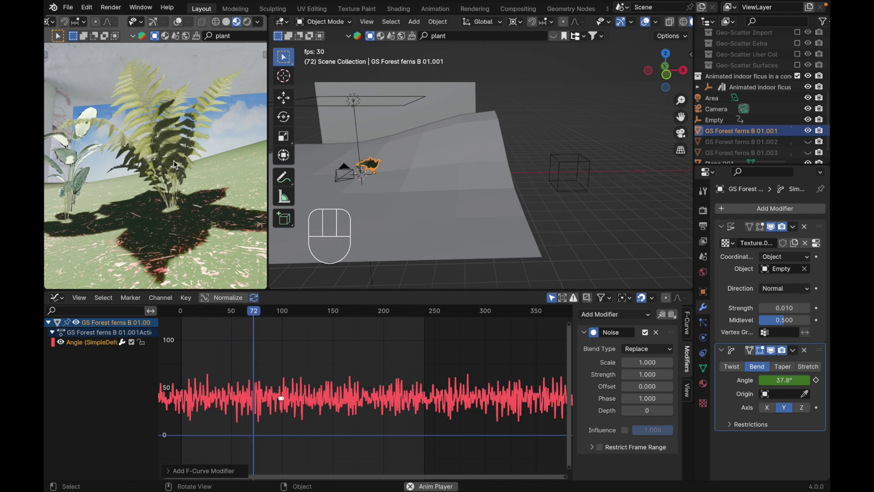
key(space)
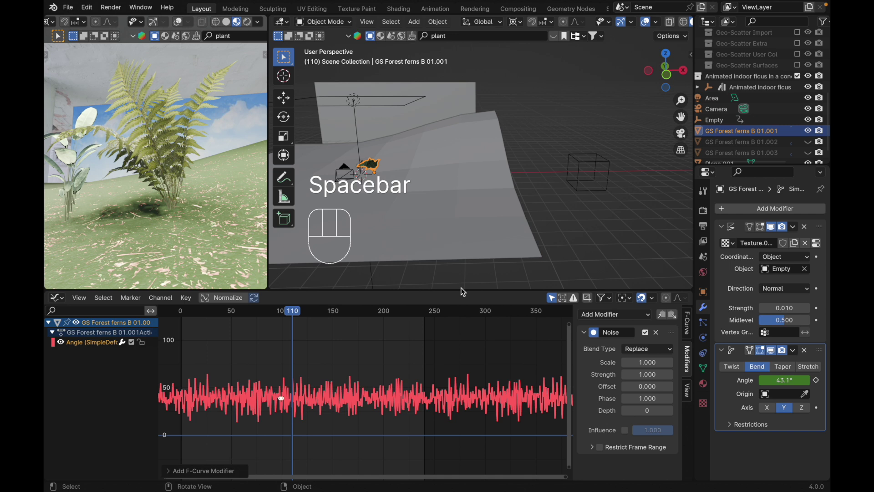
Step: Tune the noise scale and offset and lower its strength to 0.4 for a subtler sway
drag(646, 364, 646, 362)
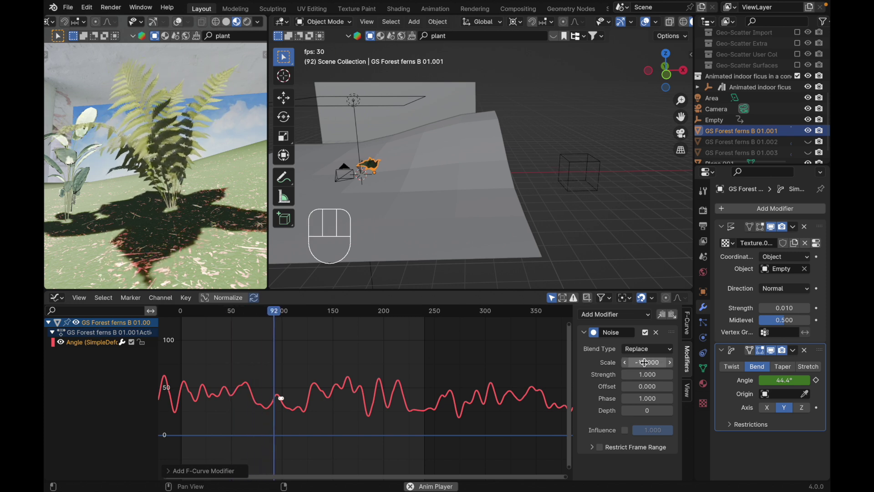
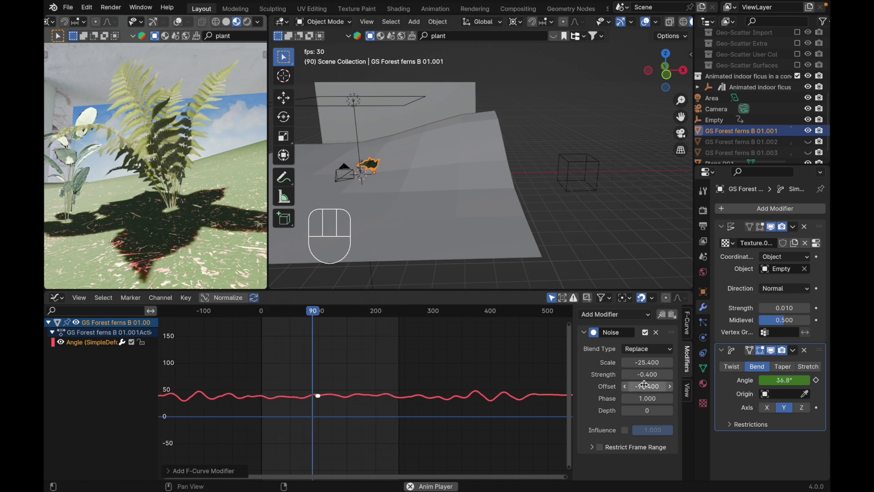
drag(647, 384, 647, 383)
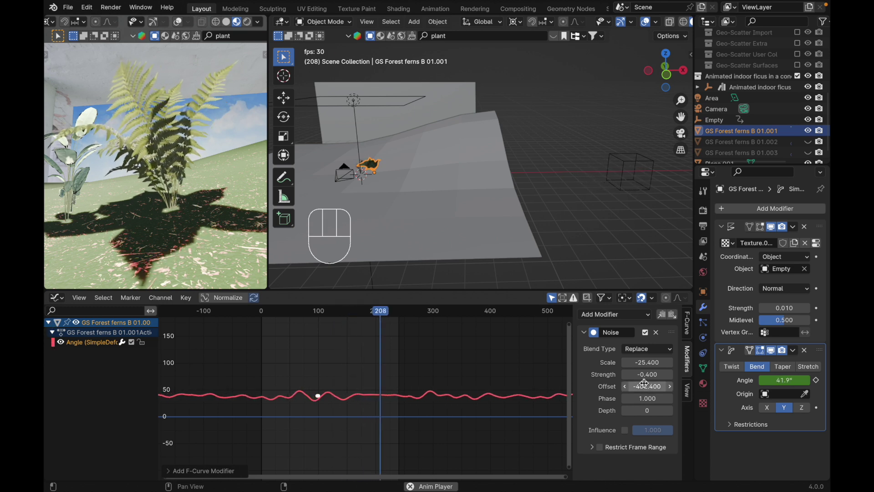
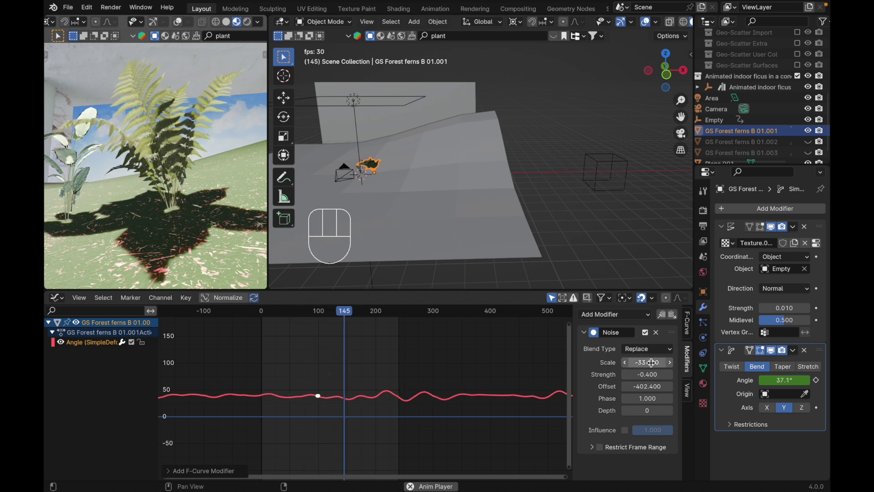
drag(648, 370, 649, 372)
drag(645, 385, 645, 385)
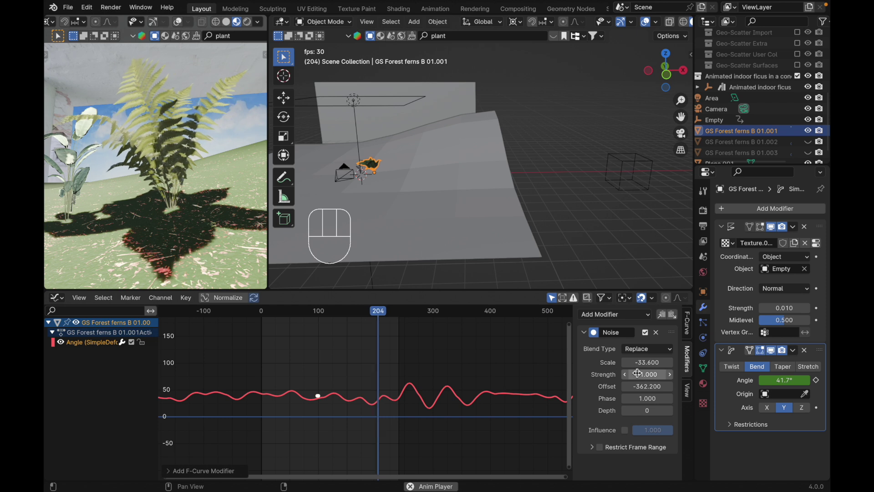
drag(640, 373, 640, 373)
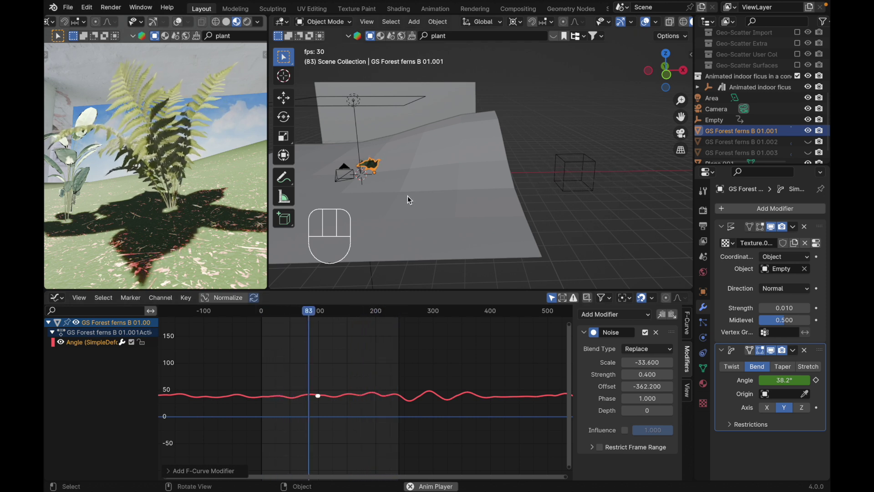
Step: Carry the Empty-driven displace and a 39.3° Bend deform onto the second plant, then stop playback
key(space)
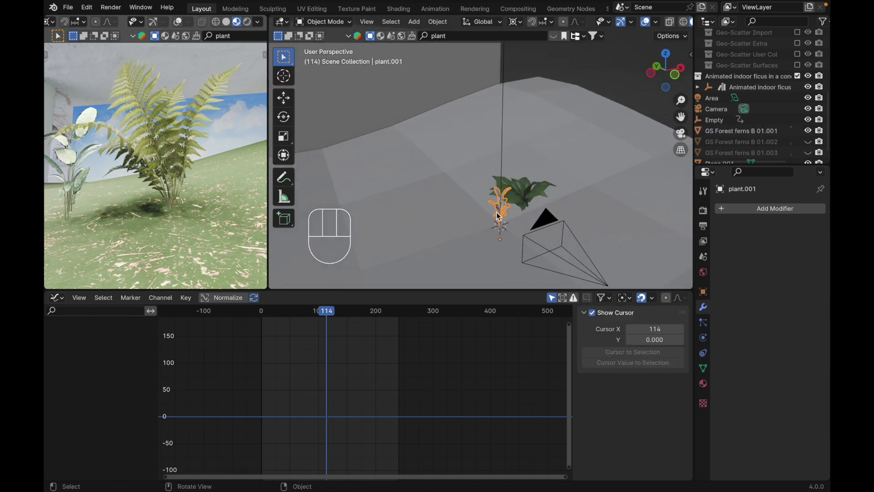
key(Escape)
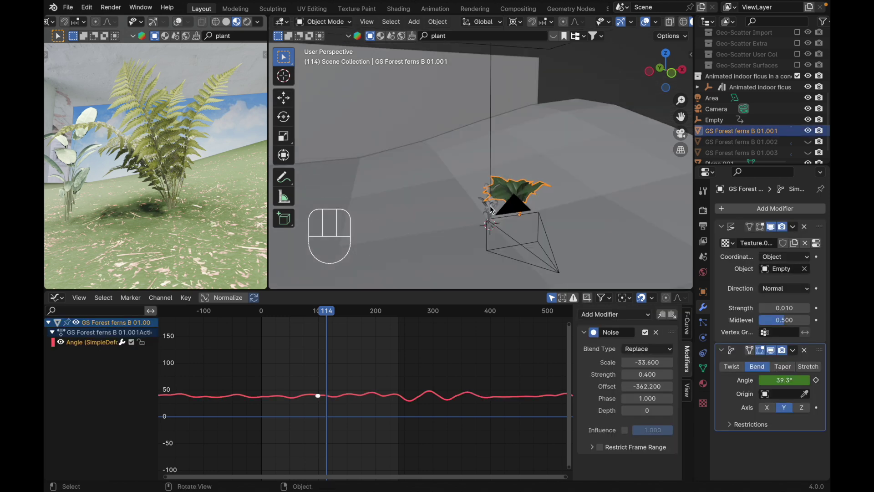
key(Escape)
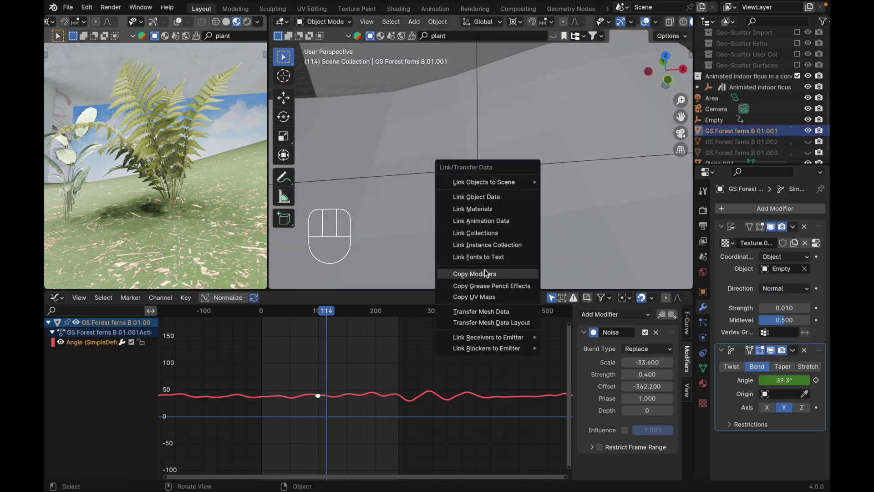
key(space)
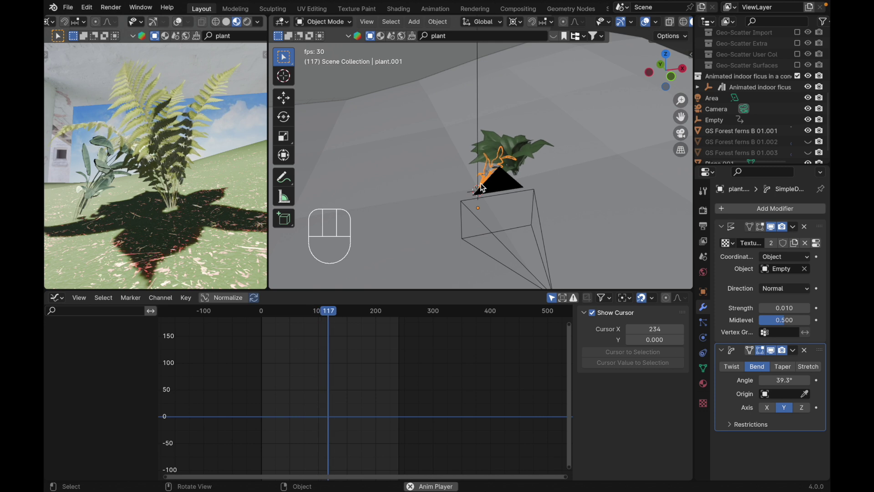
key(space)
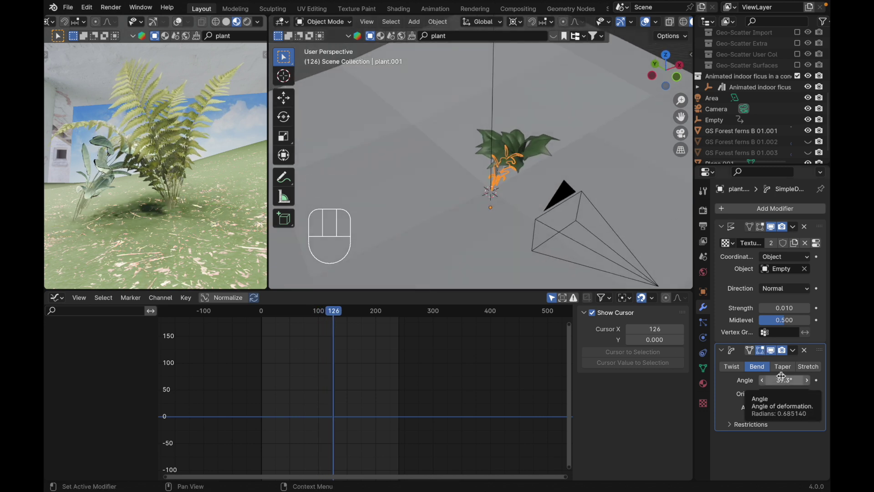
Step: Keyframe the second plant's bend angle, try a Noise modifier, then re-key the angle near -0.946°
key(space)
drag(629, 316, 609, 376)
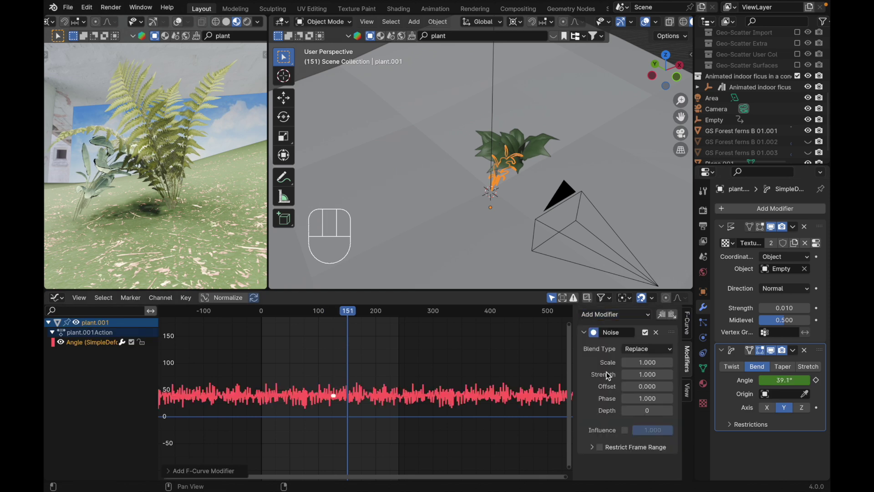
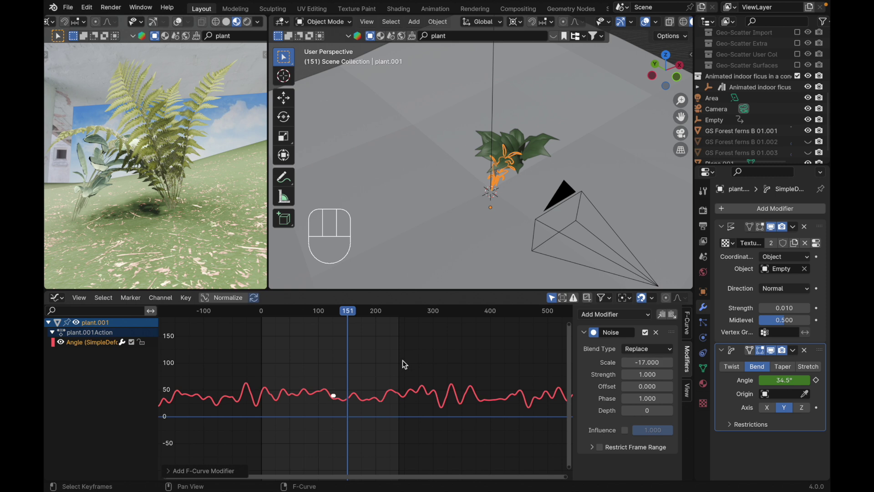
key(space)
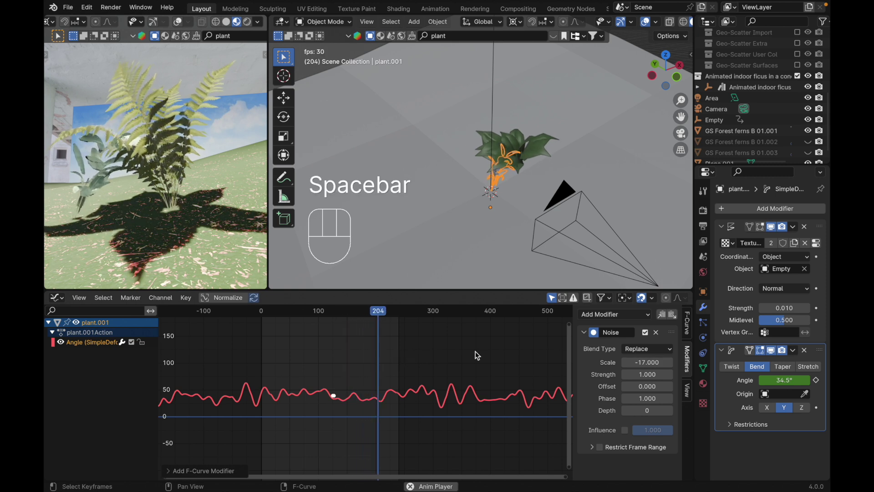
drag(643, 362, 644, 366)
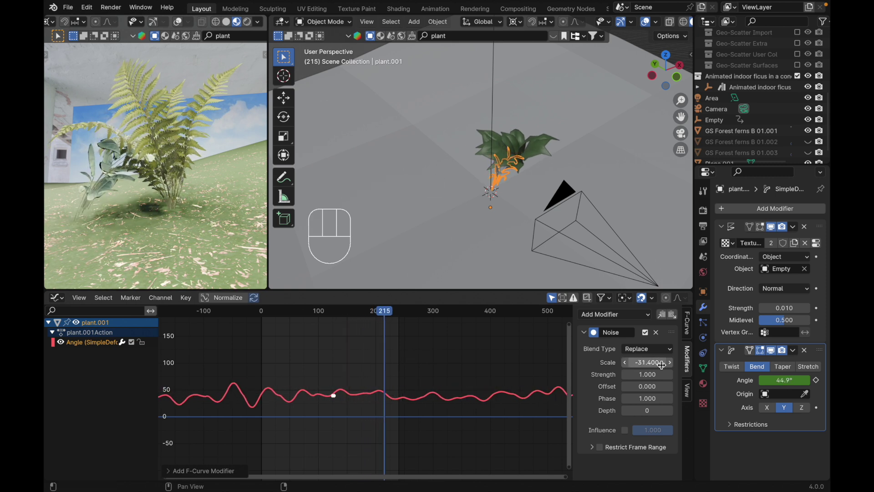
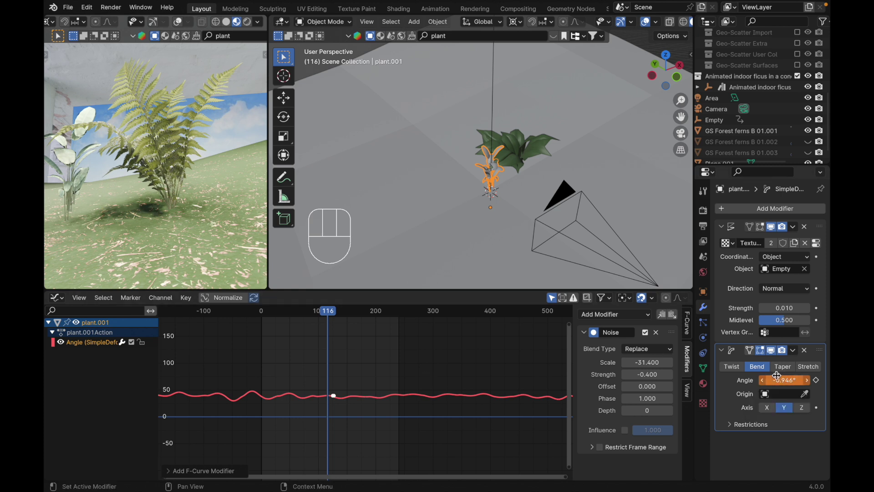
drag(779, 374, 764, 386)
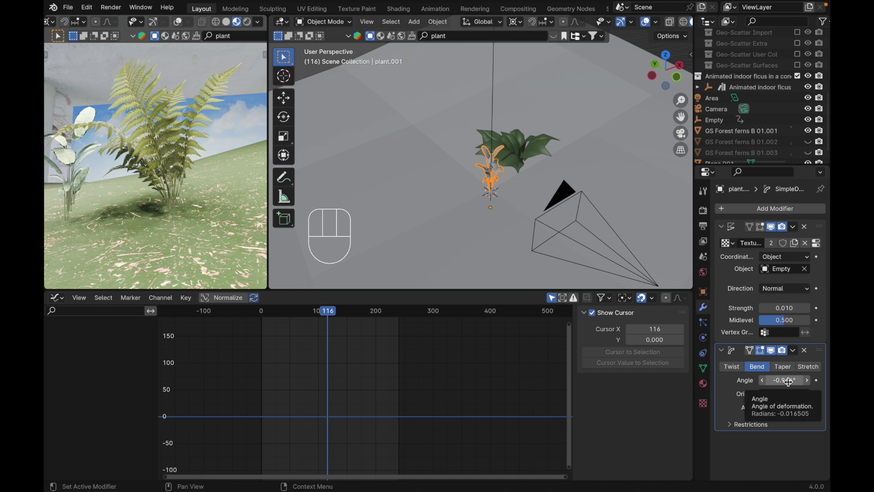
Step: Add a Noise modifier to the new Angle curve with scale -47 and strength 0.4
drag(599, 316, 612, 372)
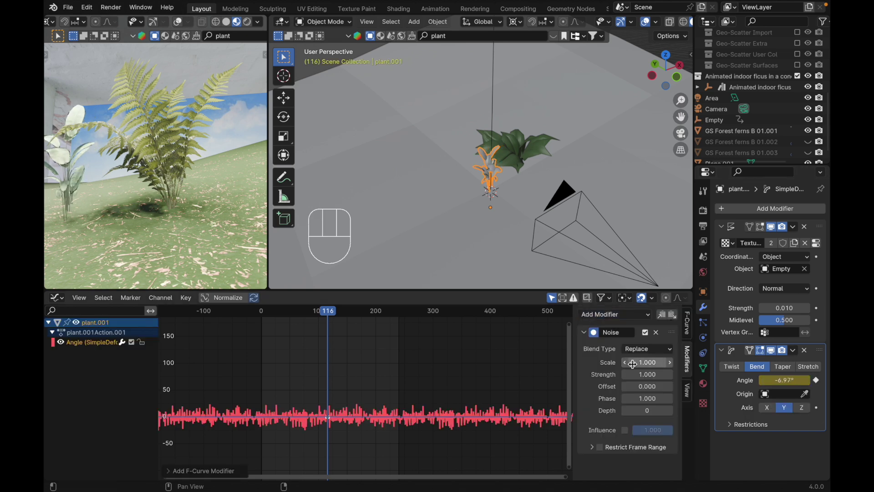
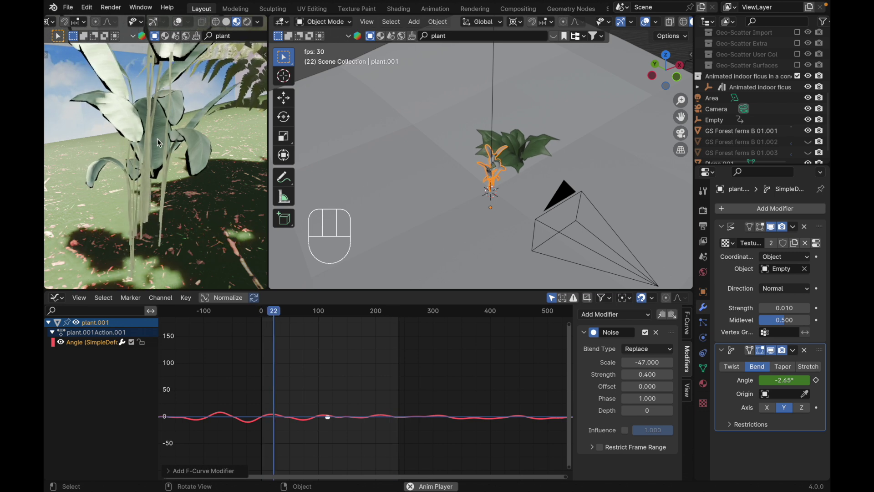
Step: Assign all of the second plant's vertices to a new vertex group named Group
key(space)
key(Tab)
key(/)
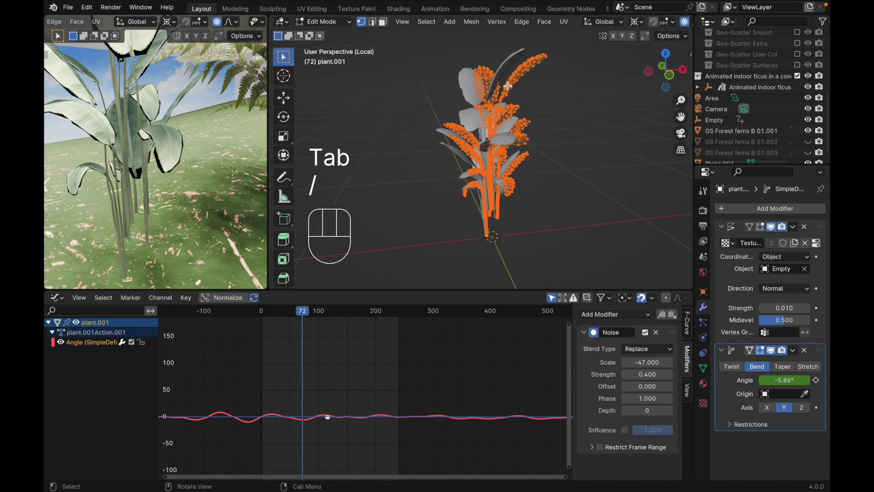
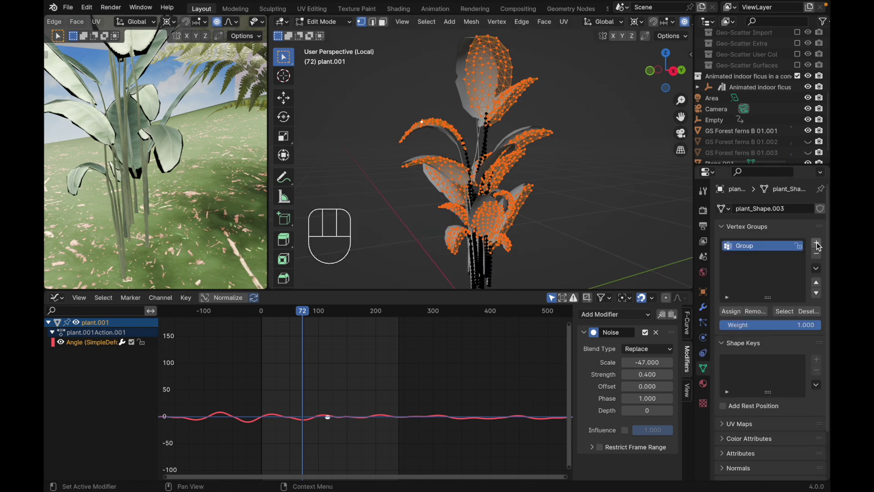
click(731, 311)
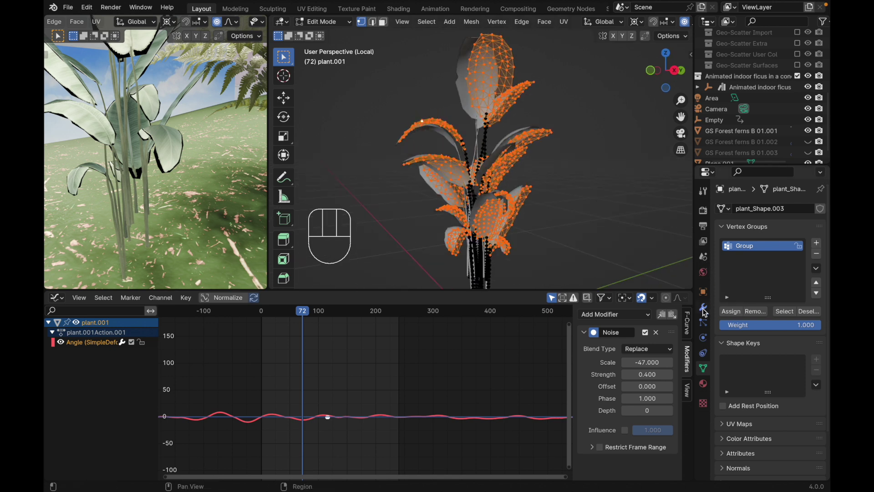
Step: Limit the plant's Displace modifier to the Group vertex group and preview the sway
click(707, 310)
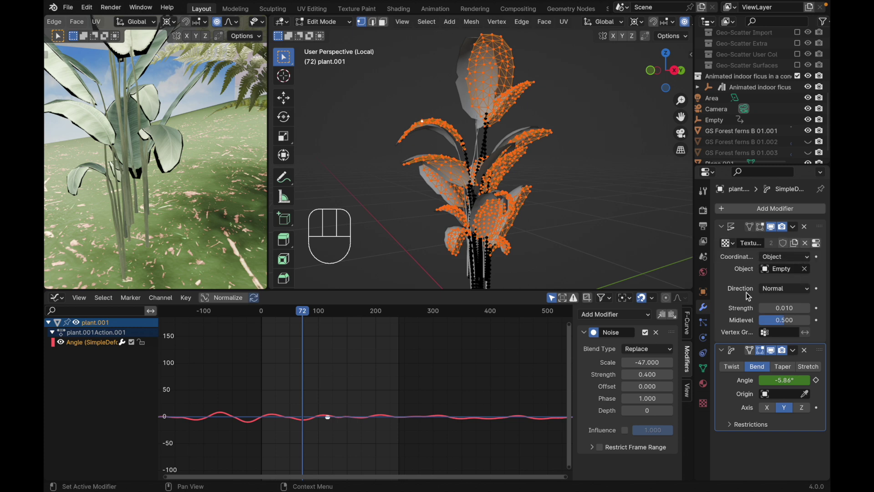
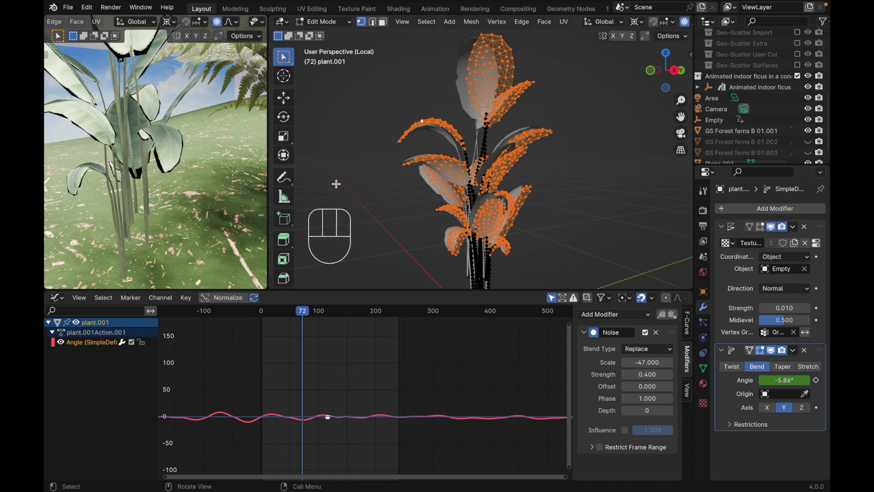
key(Tab)
key(space)
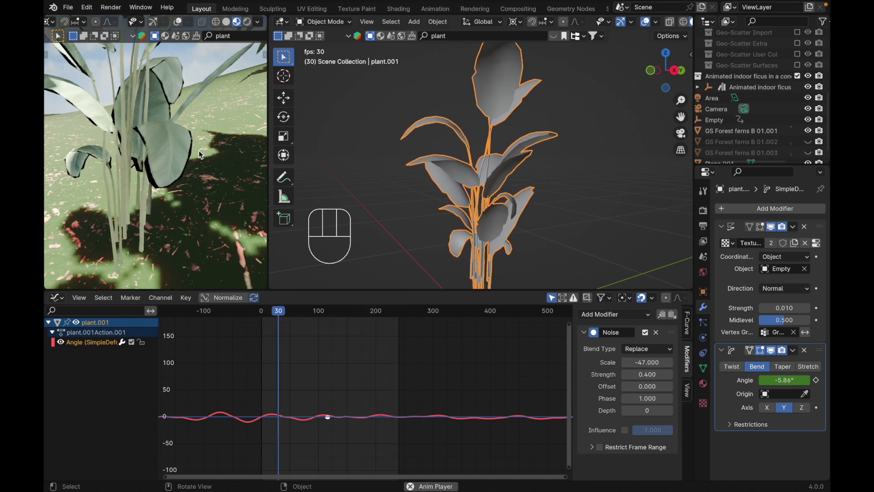
Step: Raise the displace strength to 0.030 and replay the animation through the scene camera
key(space)
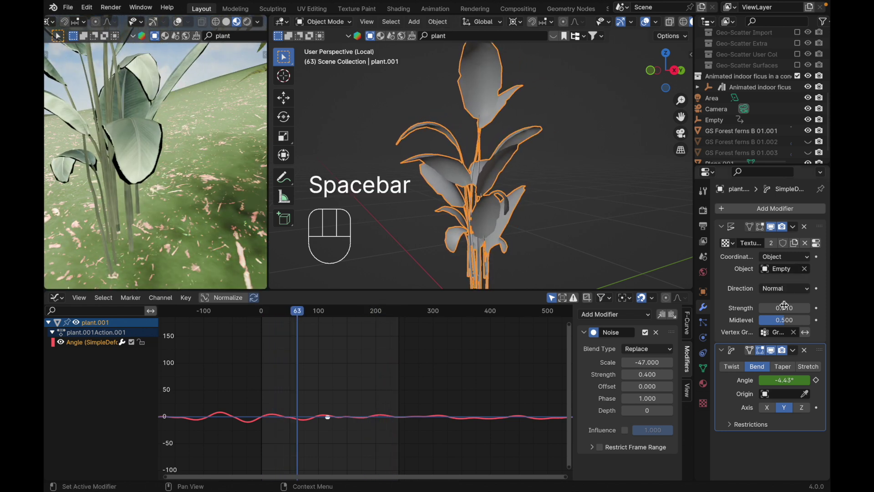
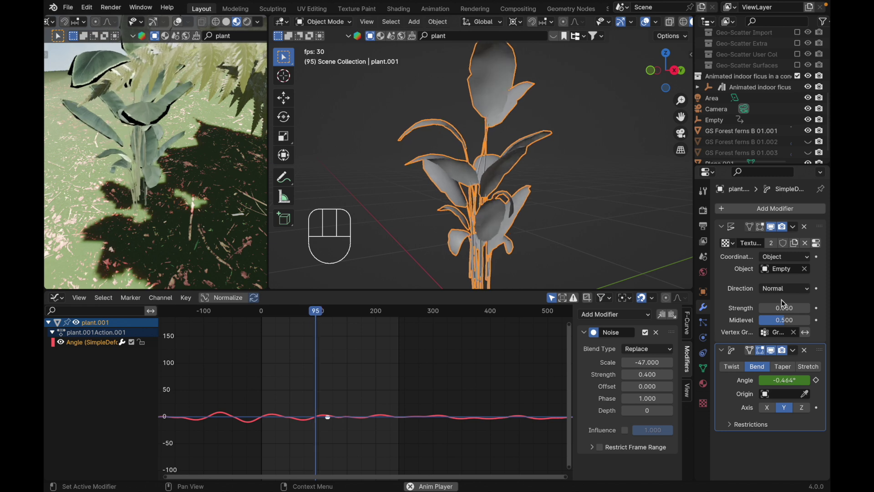
drag(783, 303, 783, 304)
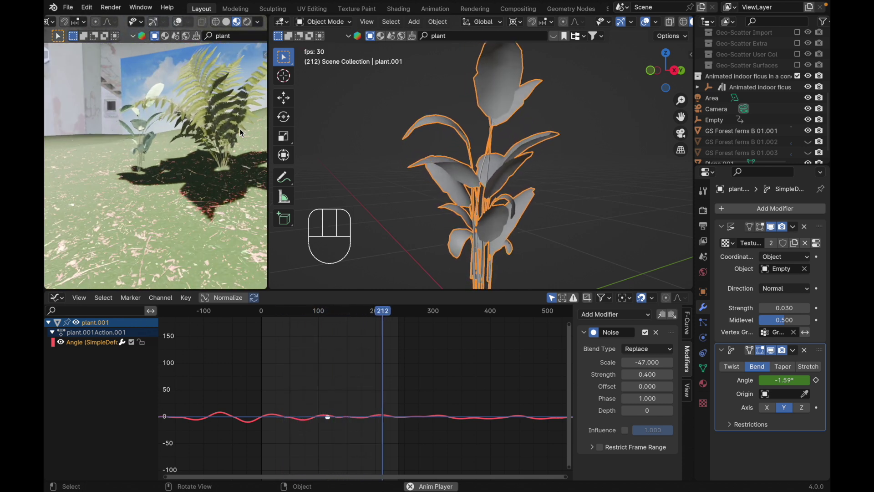
key(space)
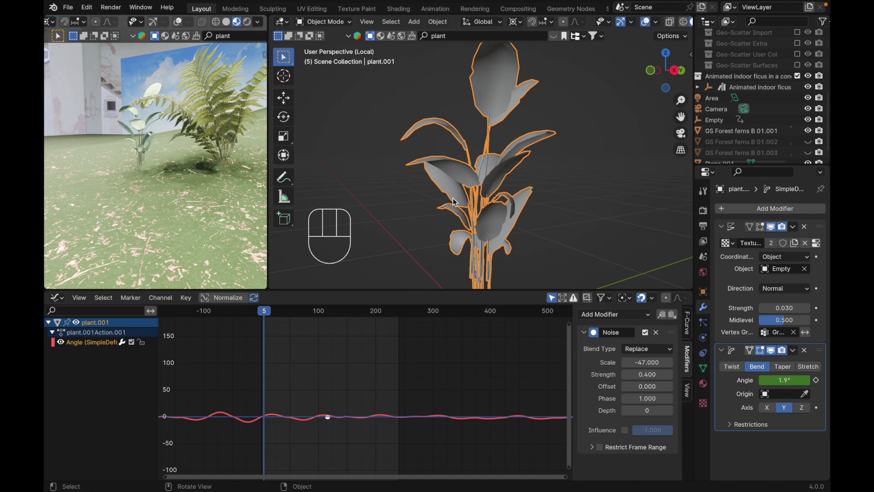
key(space)
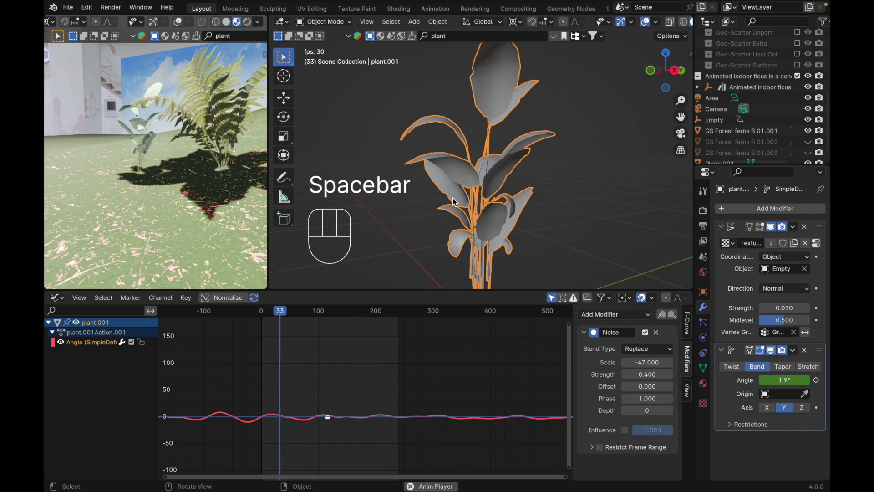
key(`)
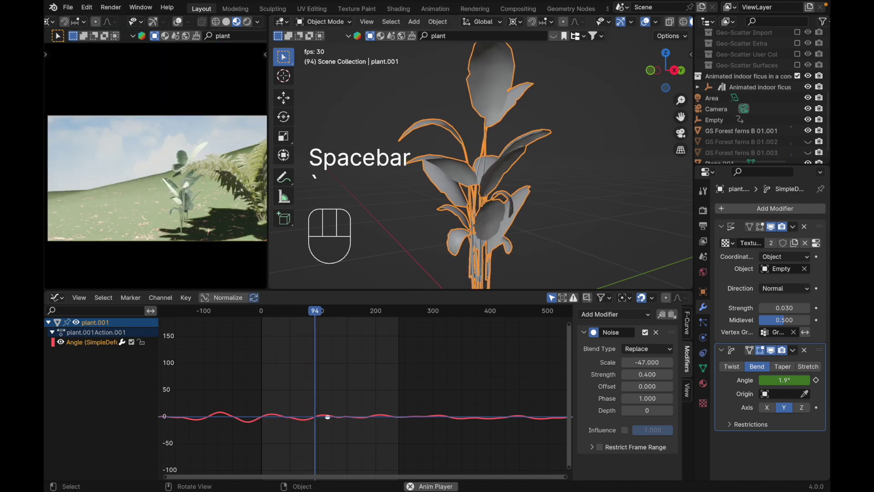